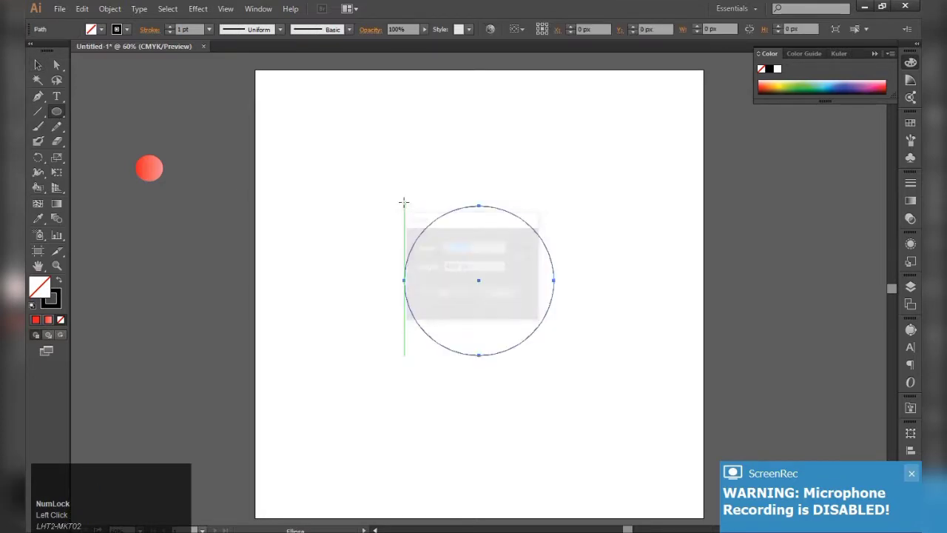
# - Create a 1000 px circle via the Ellipse dialog and centre it on the small circle
pyautogui.click(37, 60)
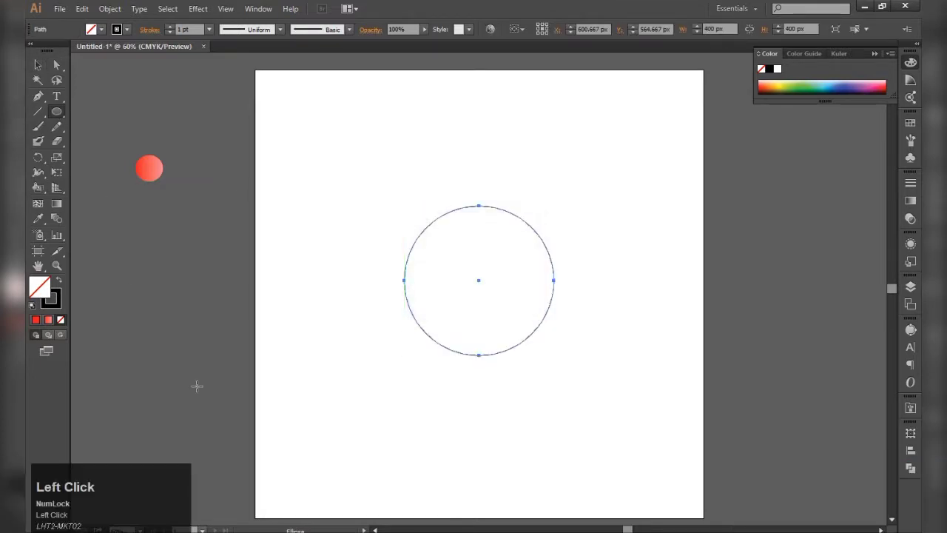
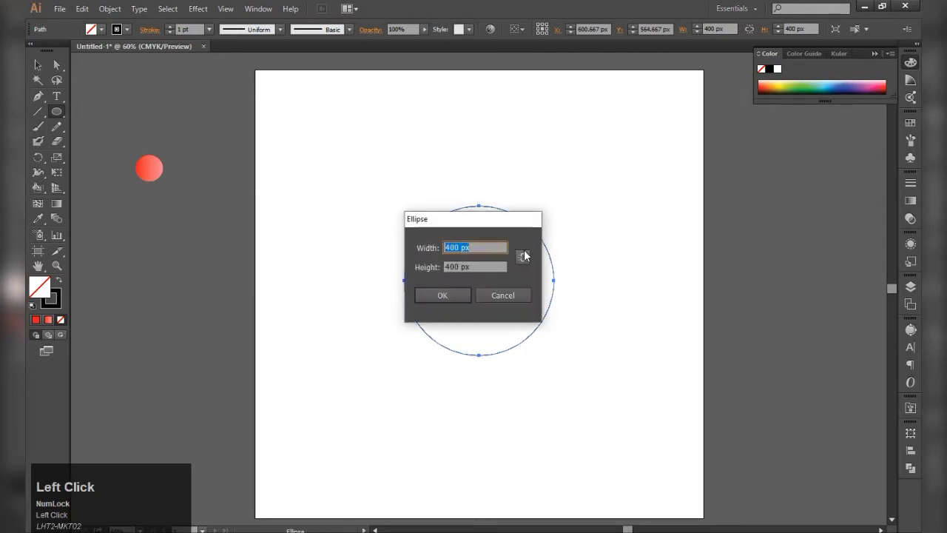
pyautogui.press('Tab')
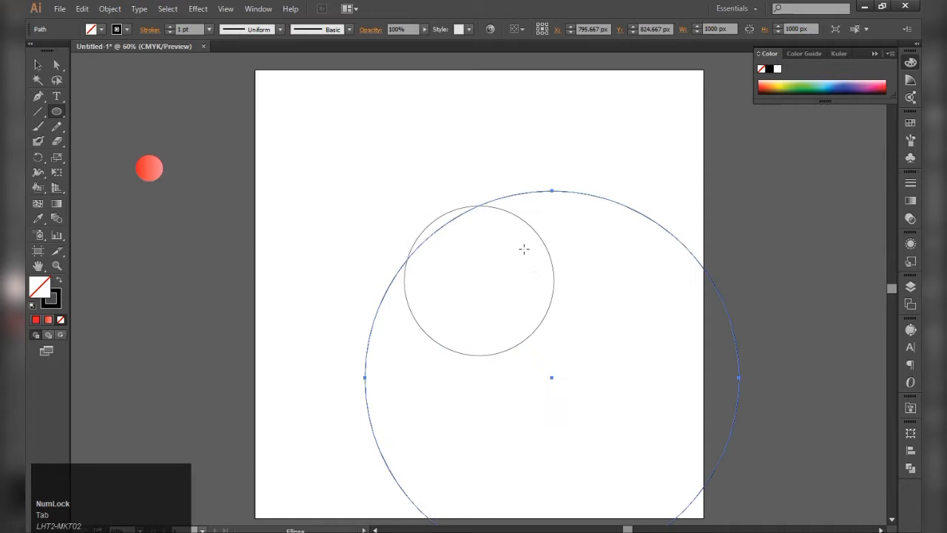
pyautogui.moveTo(40, 65); pyautogui.dragTo(698, 307)
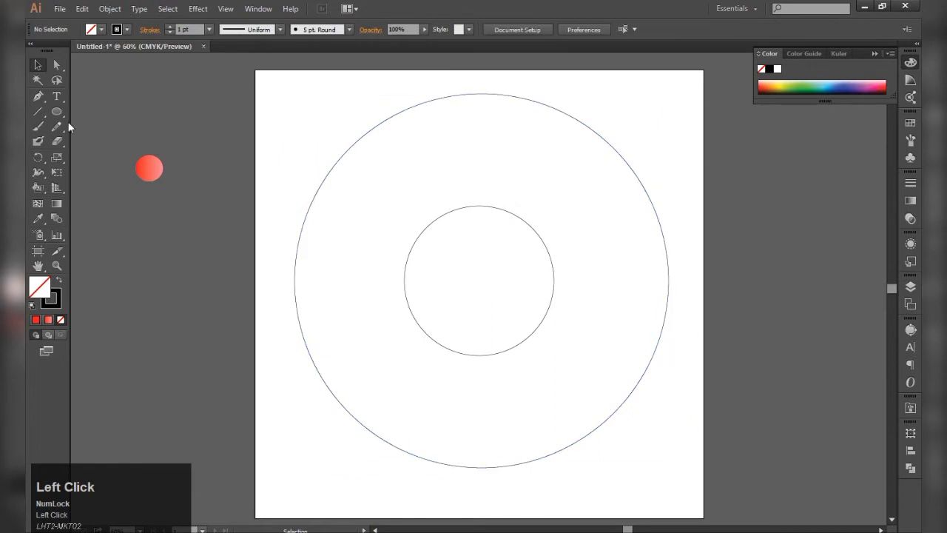
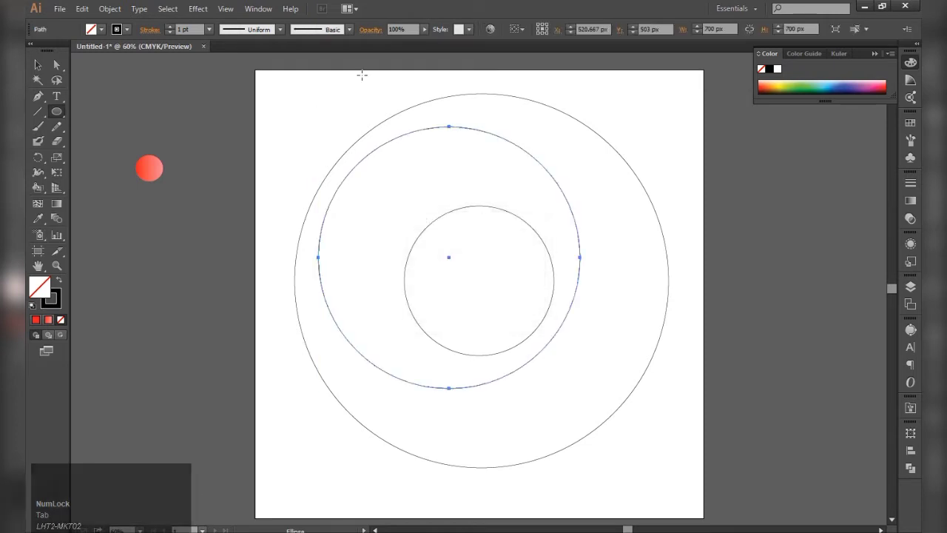
# - Place two 700 px circles inside the ring, one against the left edge and one against the right
pyautogui.moveTo(45, 71); pyautogui.dragTo(605, 460)
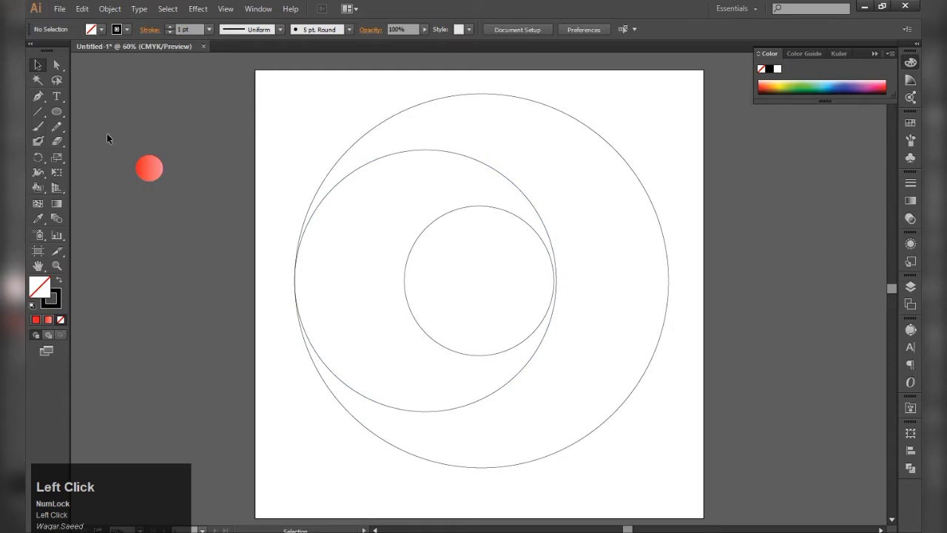
pyautogui.click(64, 117)
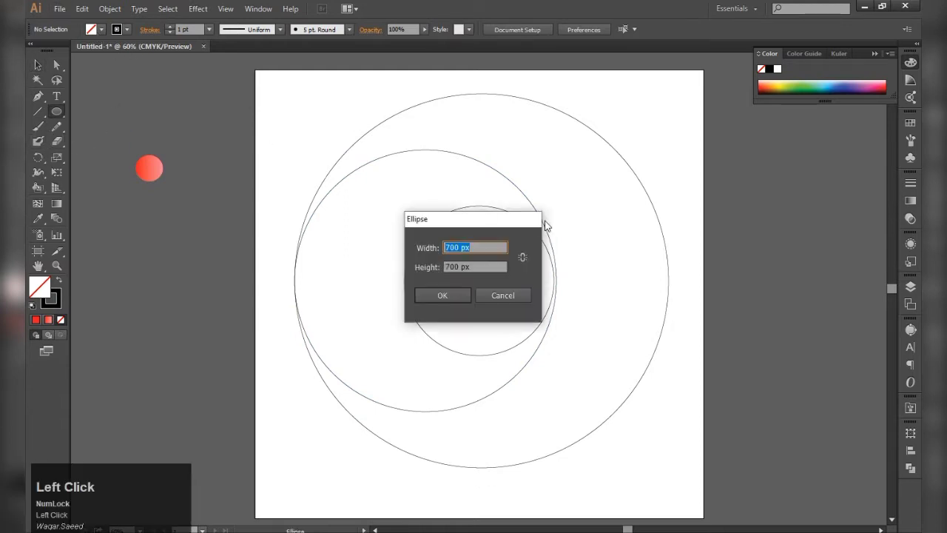
pyautogui.moveTo(36, 70); pyautogui.dragTo(490, 288)
pyautogui.moveTo(490, 287); pyautogui.dragTo(676, 349)
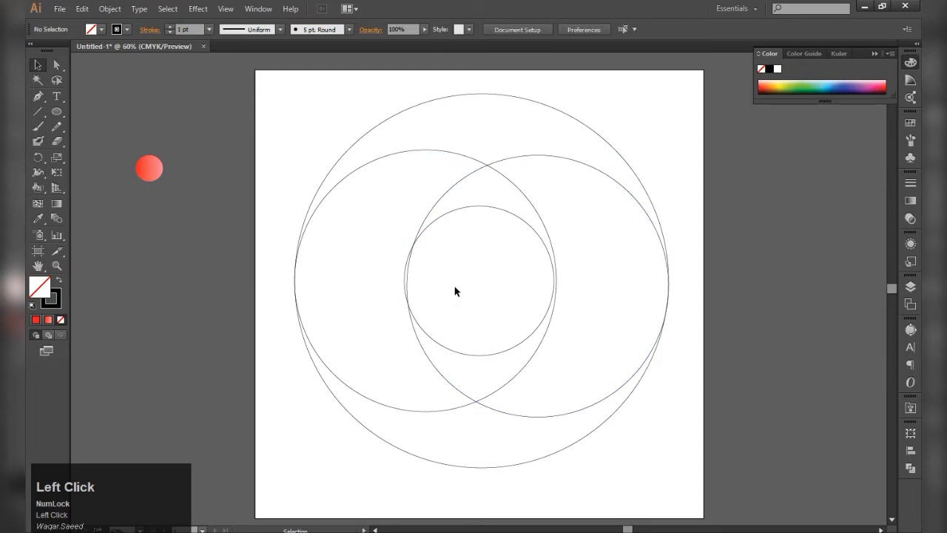
pyautogui.moveTo(477, 208); pyautogui.dragTo(638, 438)
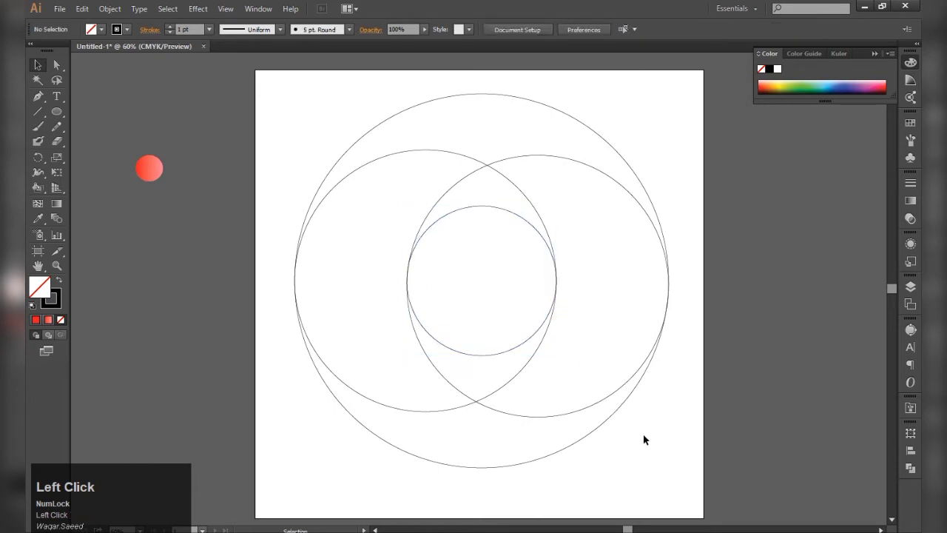
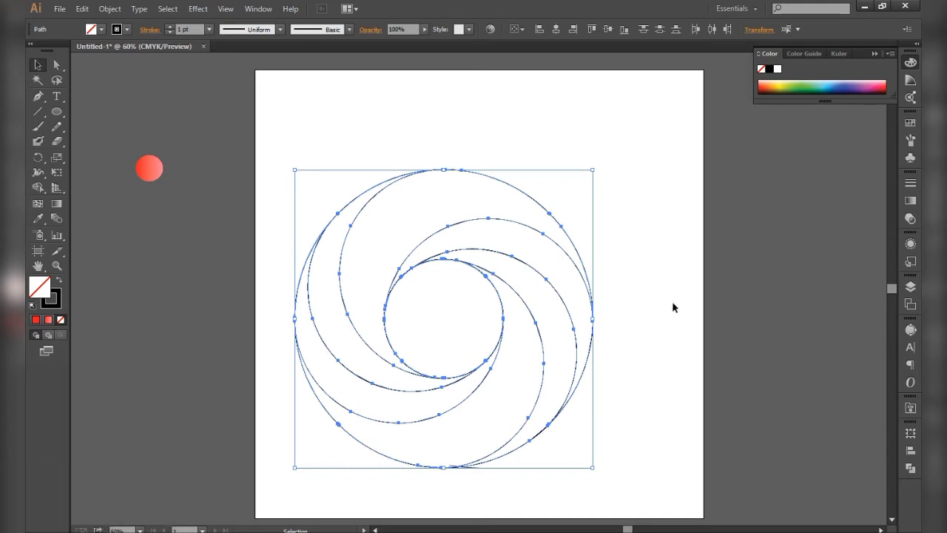
# - Add another rotated copy of the arcs and move the swirl to the artboard centre
pyautogui.click(84, 9)
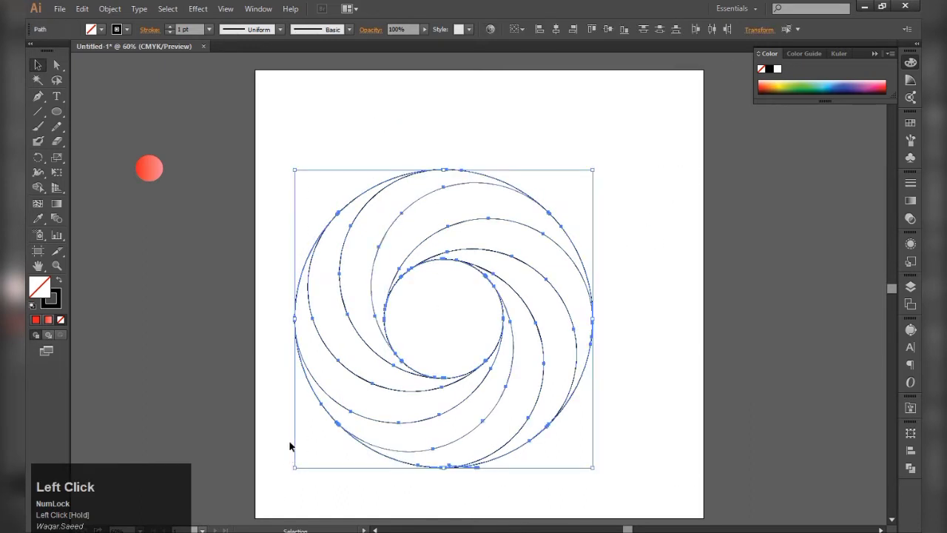
pyautogui.moveTo(388, 333); pyautogui.dragTo(88, 204)
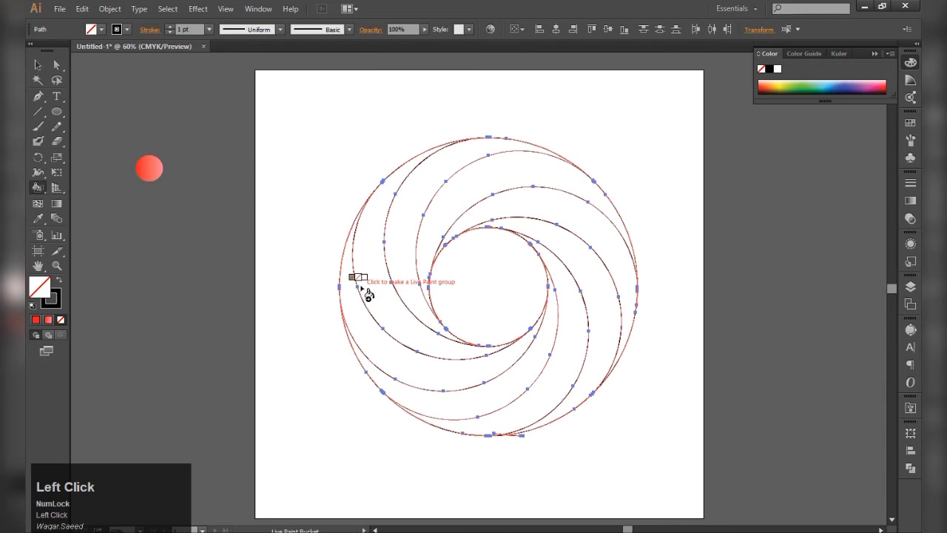
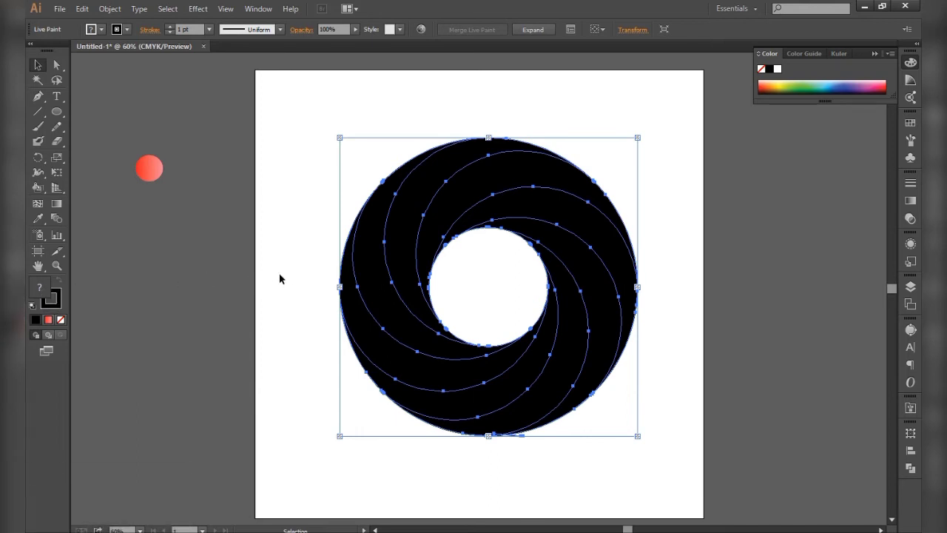
# - Fill the swirl's Live Paint regions yellow and deselect the ring
pyautogui.click(283, 281)
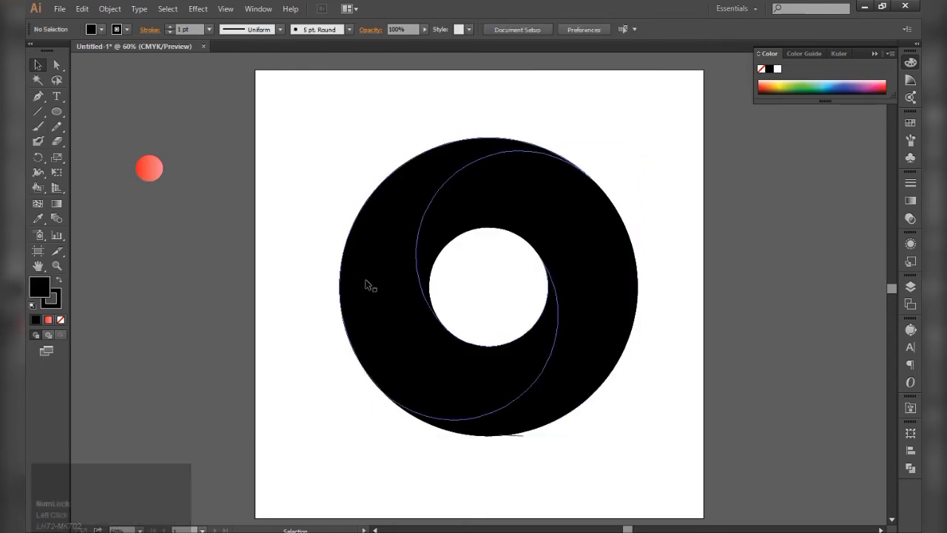
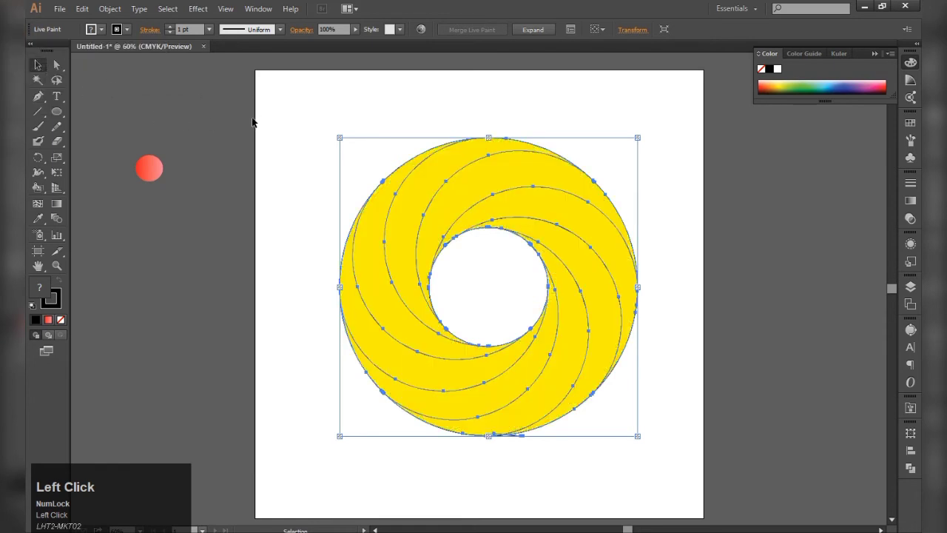
pyautogui.click(279, 174)
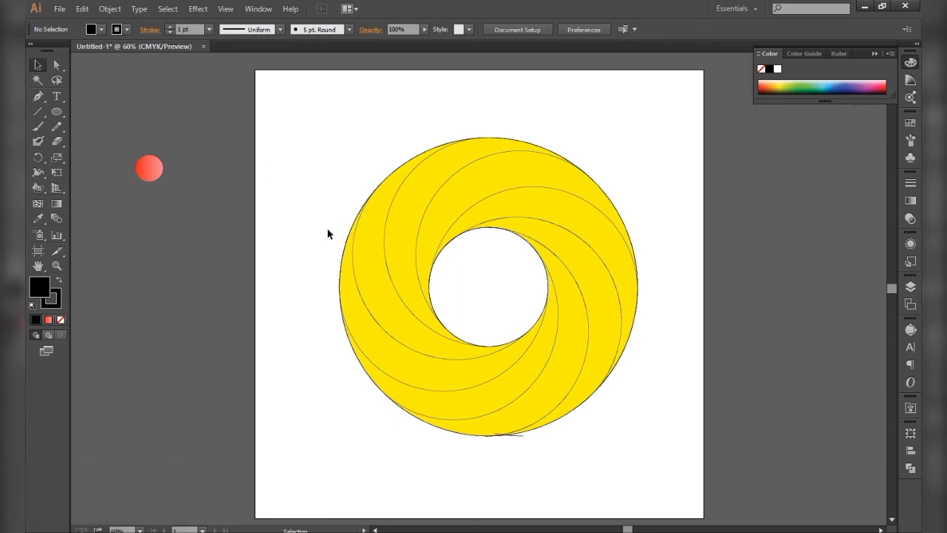
# - Zoom in on the ring's bottom edge and delete the stray short path below it
pyautogui.click(65, 73)
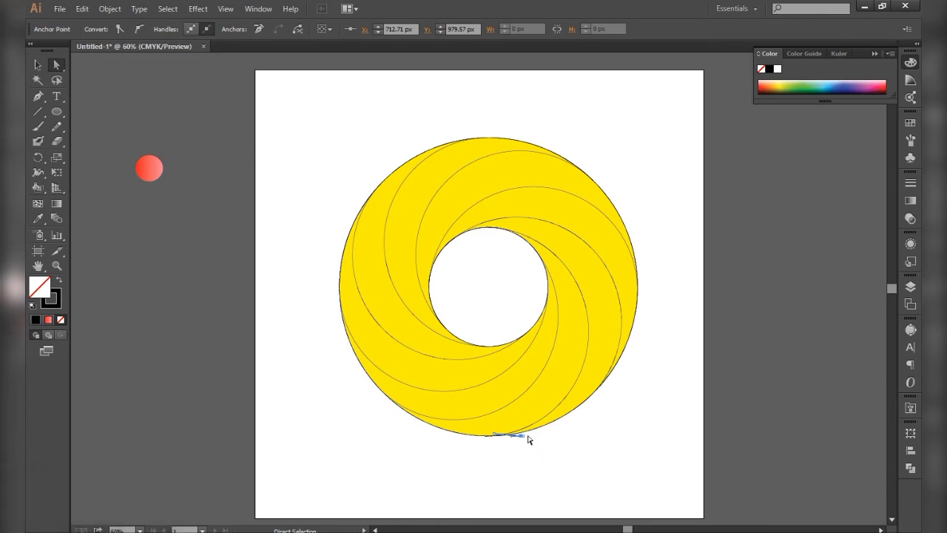
pyautogui.scroll(3)
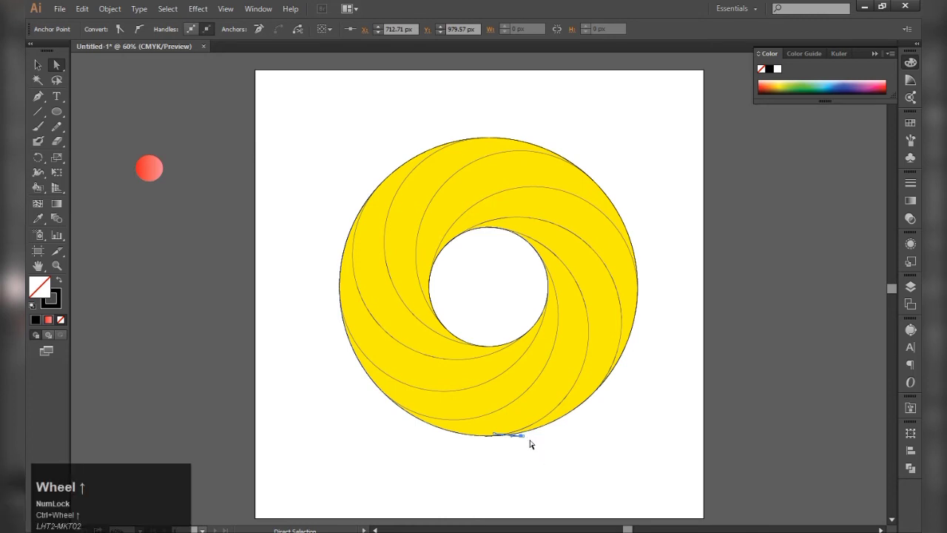
pyautogui.scroll(3)
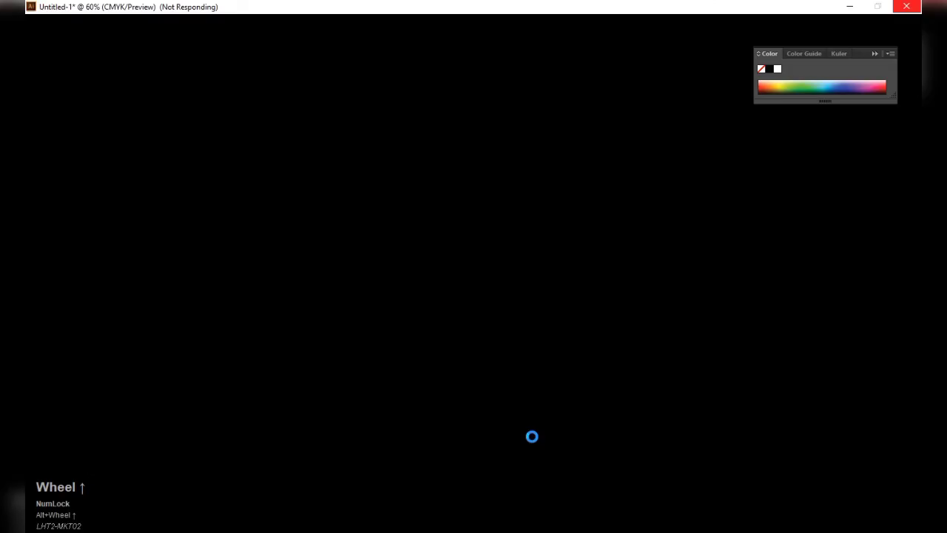
pyautogui.press('alt+Num_Lock')
pyautogui.scroll(3)
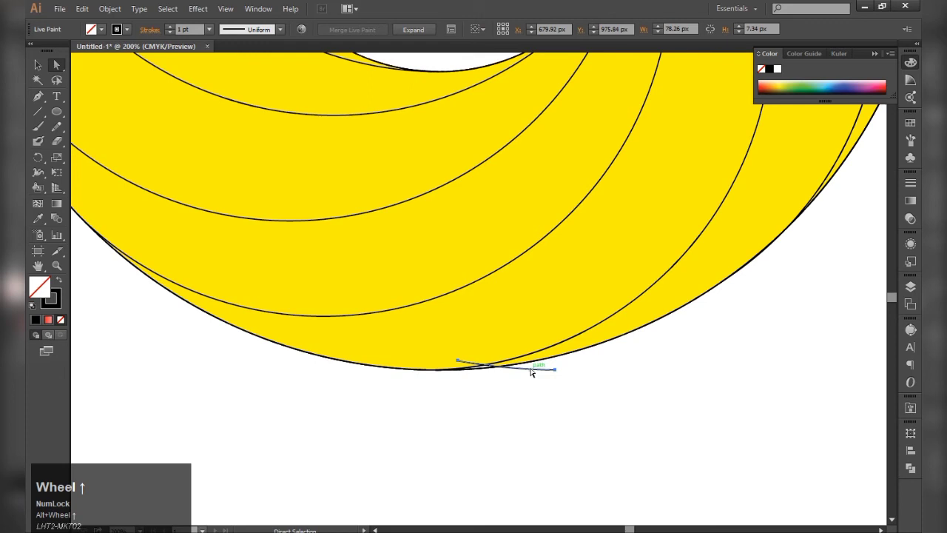
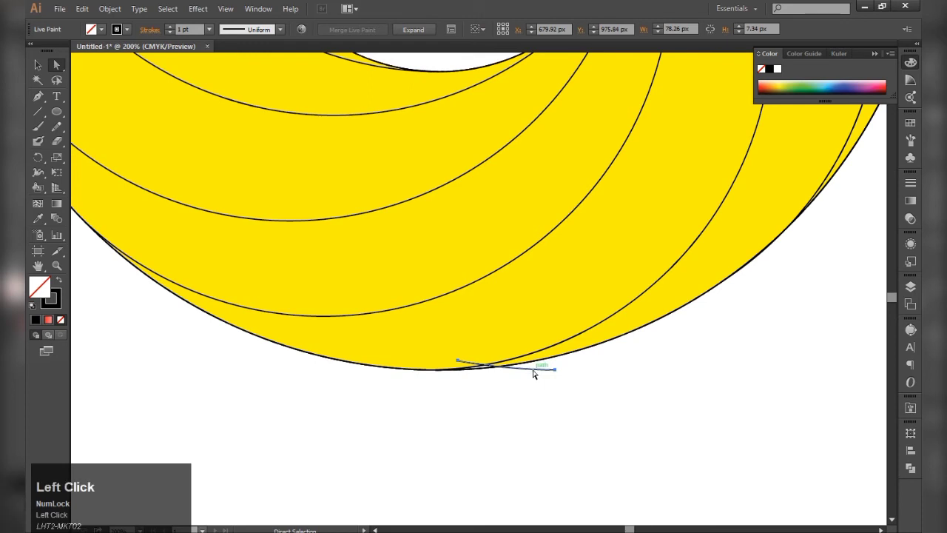
pyautogui.press('ctrl+a')
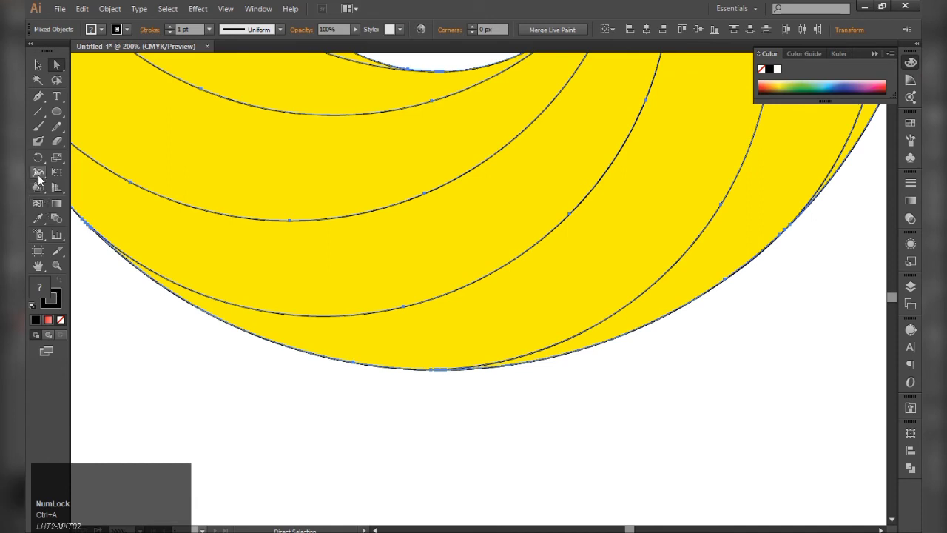
pyautogui.moveTo(47, 190); pyautogui.dragTo(80, 190)
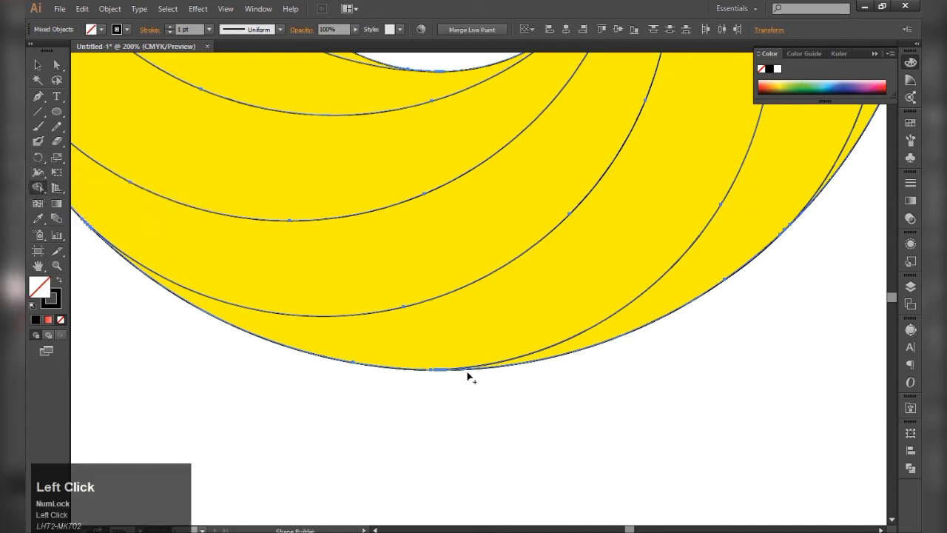
# - Deselect, zoom back out and select the whole ring for further editing
pyautogui.click(44, 68)
pyautogui.scroll(-3)
pyautogui.click(420, 419)
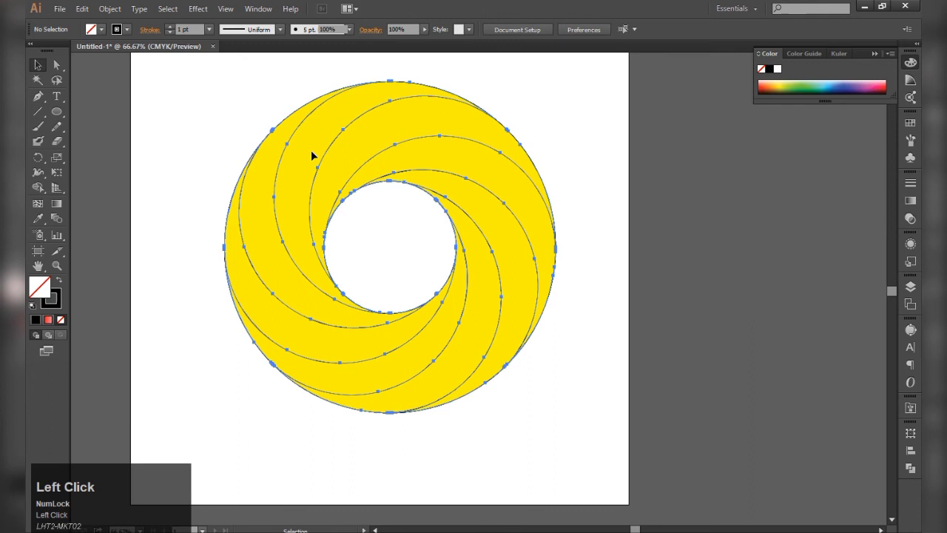
pyautogui.press('ctrl+shift+g')
pyautogui.rightClick(312, 156)
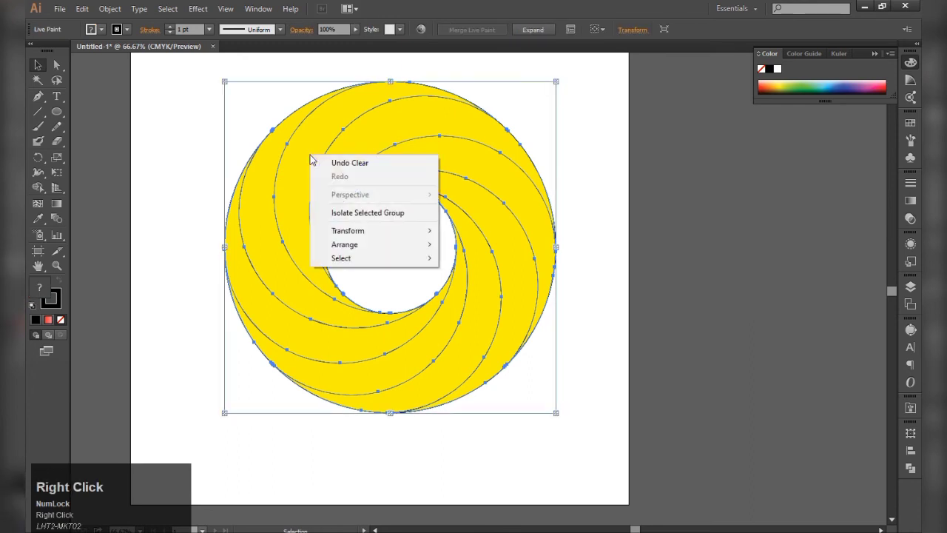
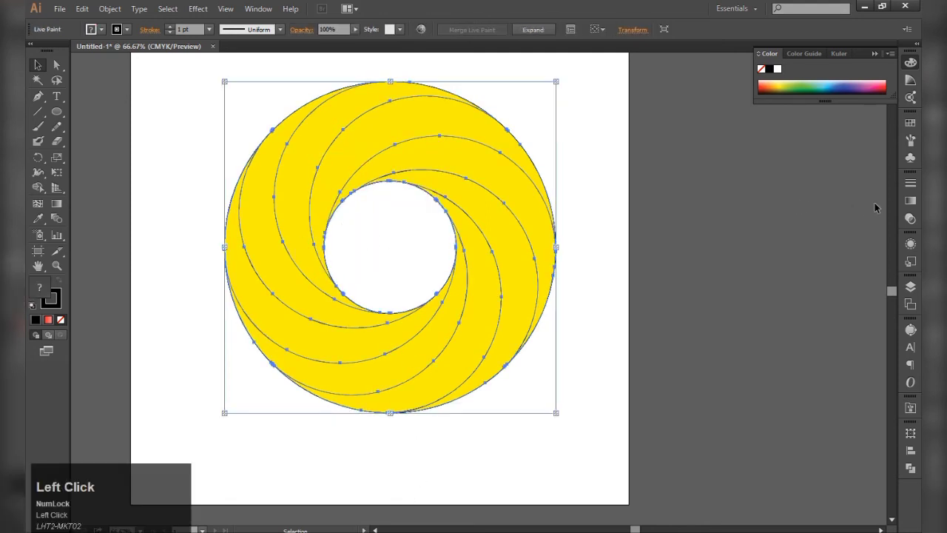
# - Sample the red circle's pink-red gradient onto the ring with the Eyedropper
pyautogui.press('space')
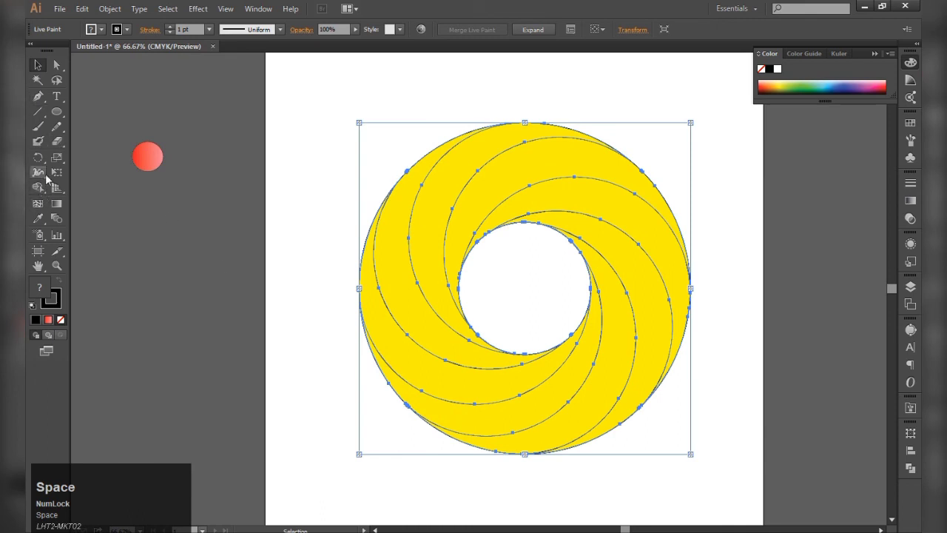
pyautogui.click(43, 221)
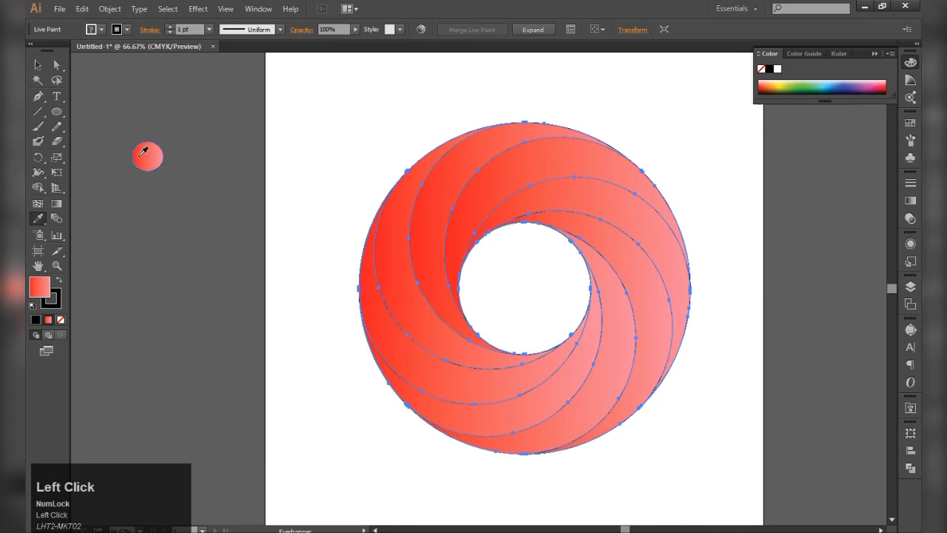
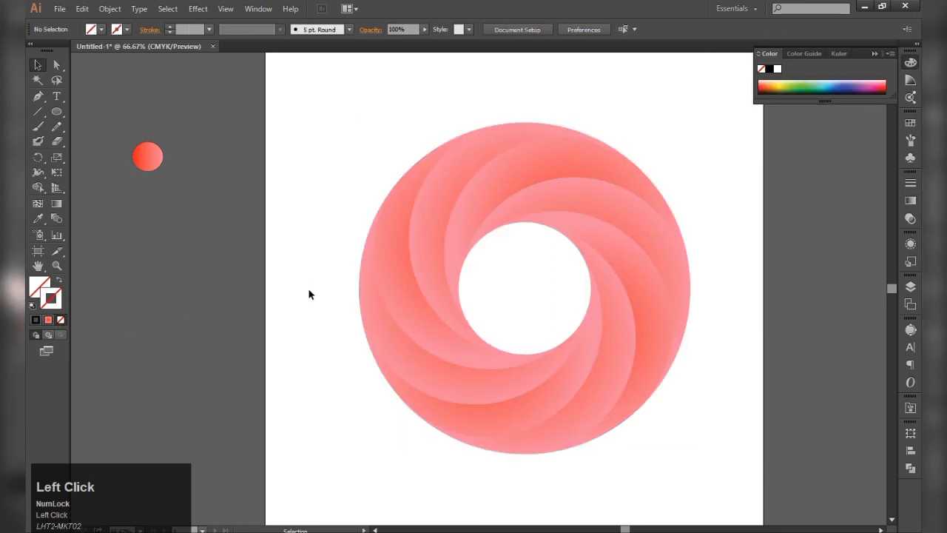
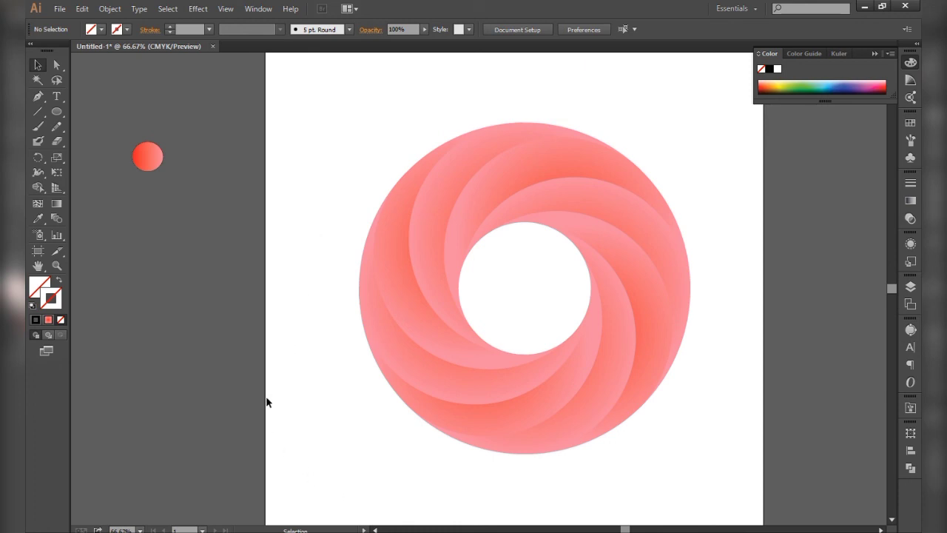
pyautogui.moveTo(365, 165); pyautogui.dragTo(682, 482)
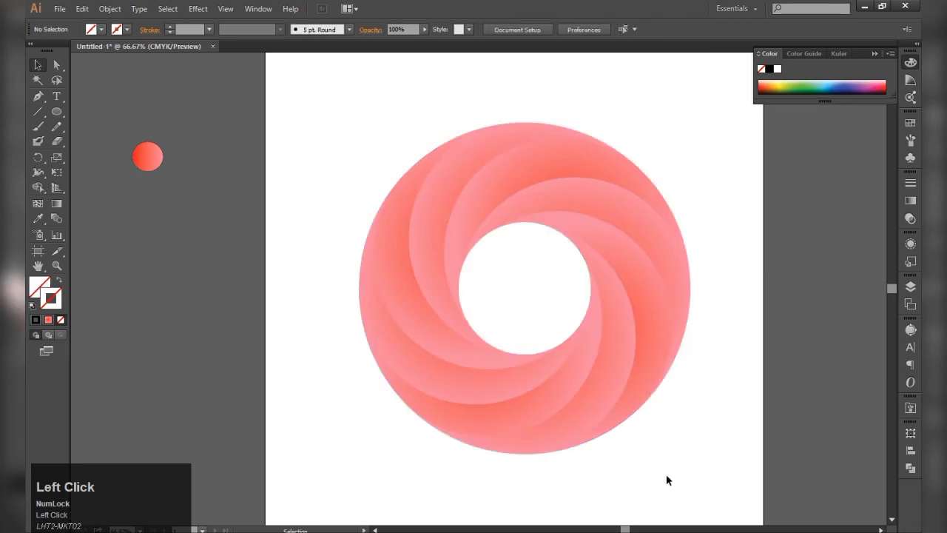
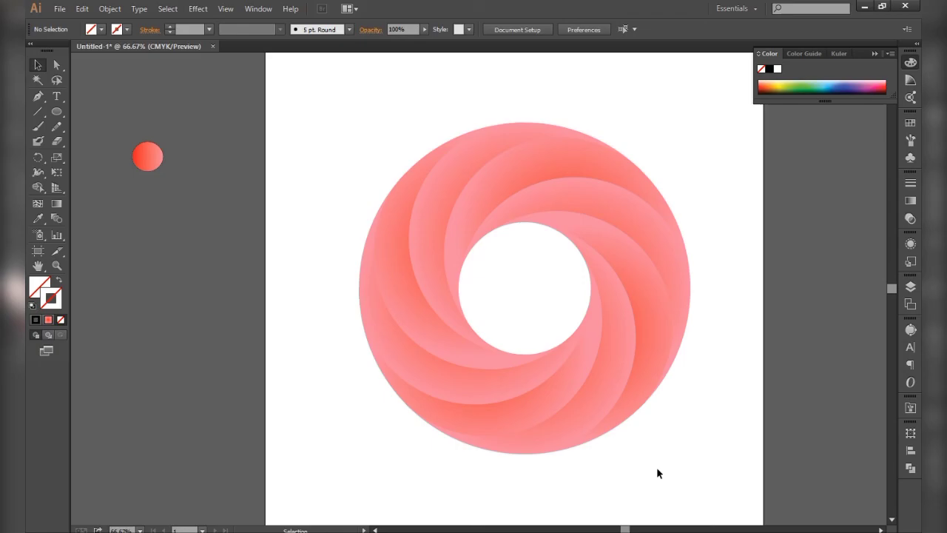